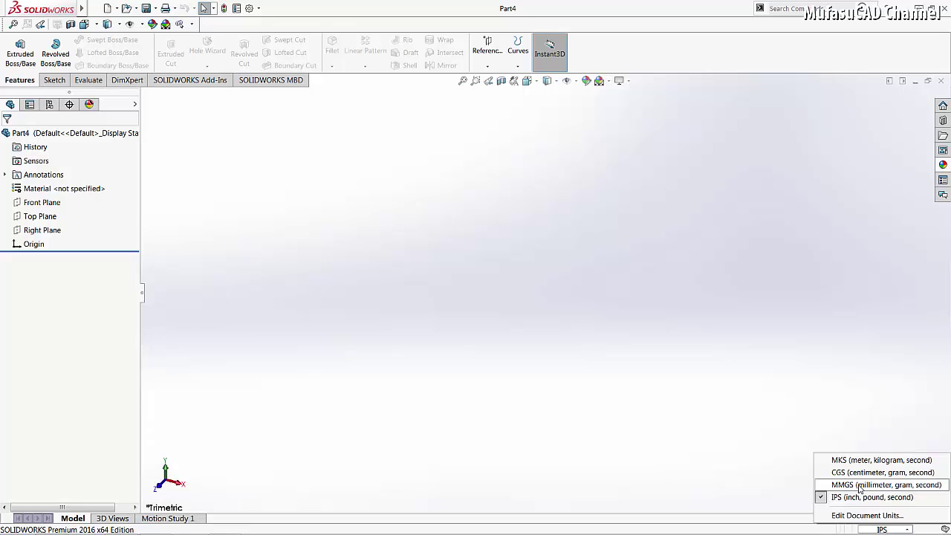
# Switch Part4's document units from IPS to MMGS via the status-bar units indicator.
pyautogui.click(865, 484)
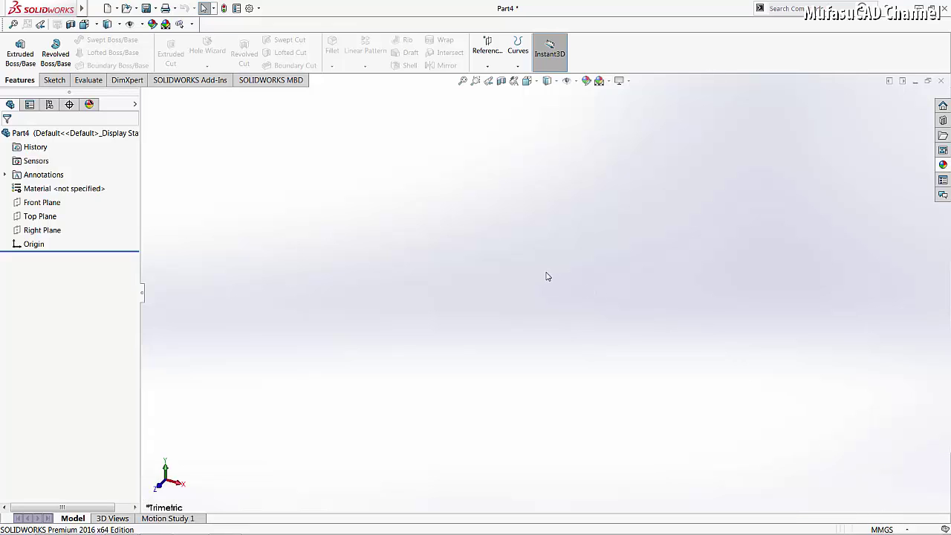
# Verify in Document Properties > Units that Part4 uses MMGS and accept the options.
pyautogui.doubleClick(257, 8)
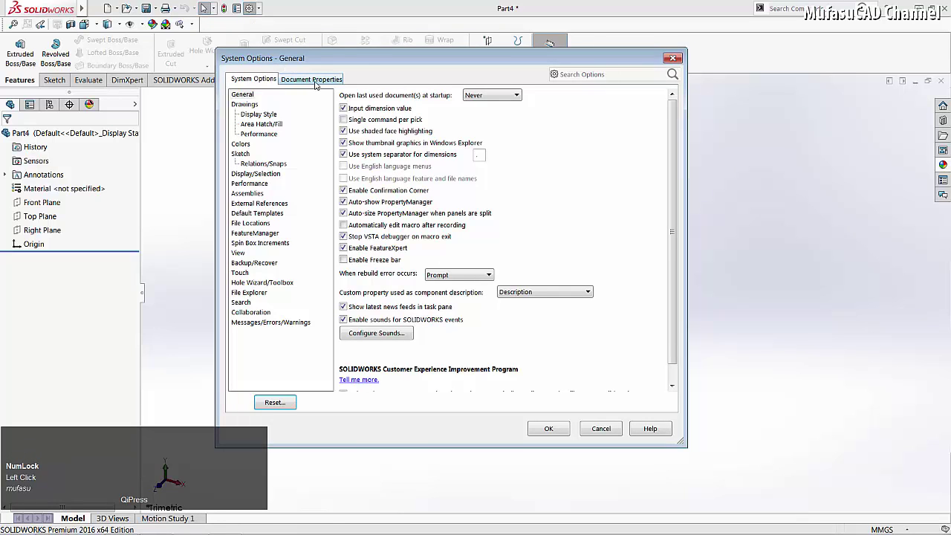
pyautogui.click(205, 5)
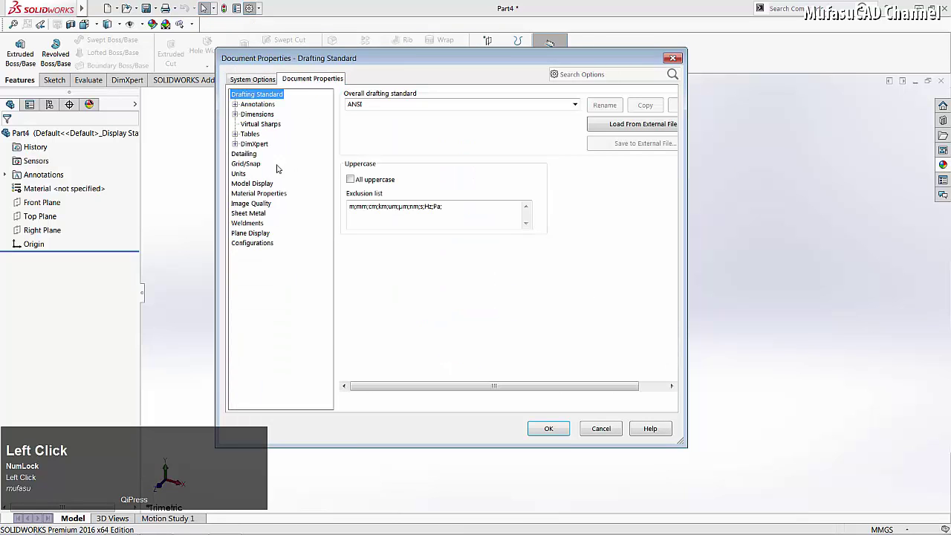
pyautogui.click(204, 4)
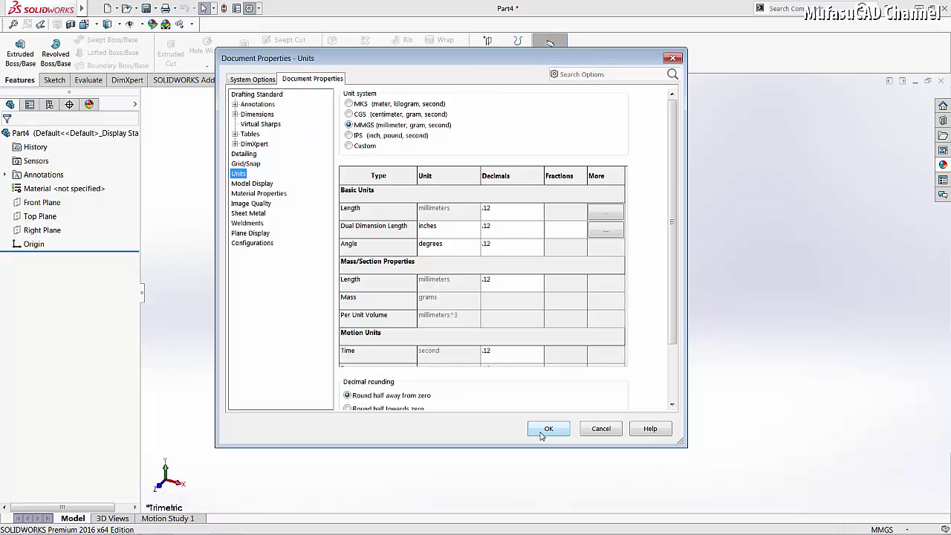
pyautogui.click(204, 5)
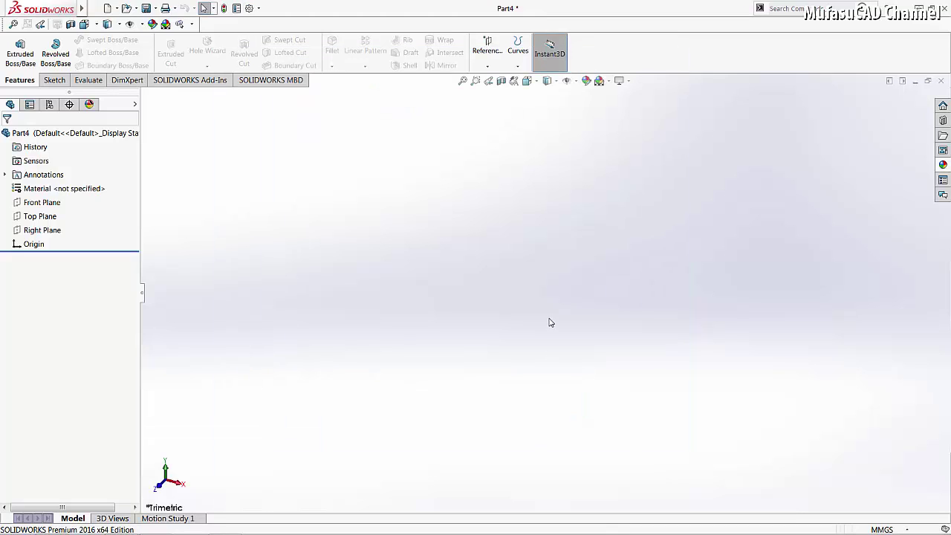
# Close Part4 and create Part5 from the Part template, which still starts in IPS.
pyautogui.click(950, 81)
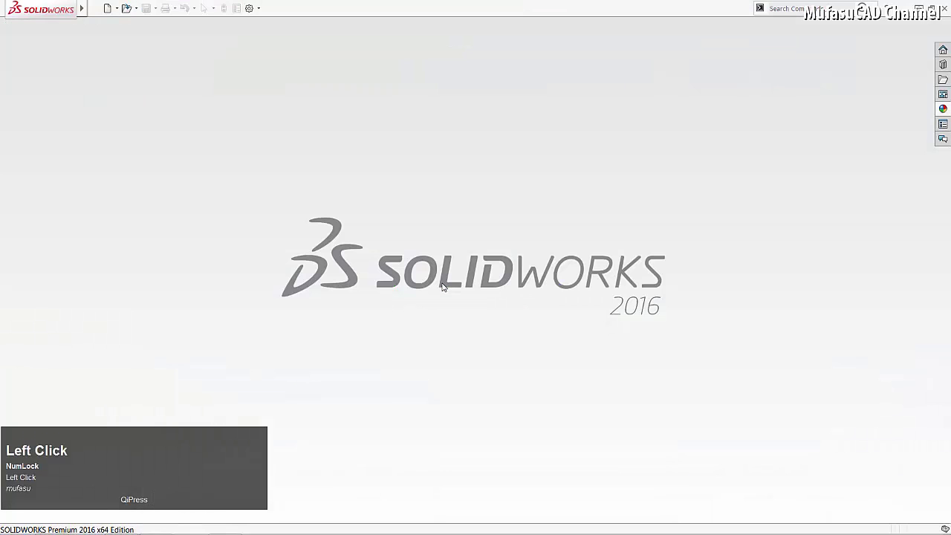
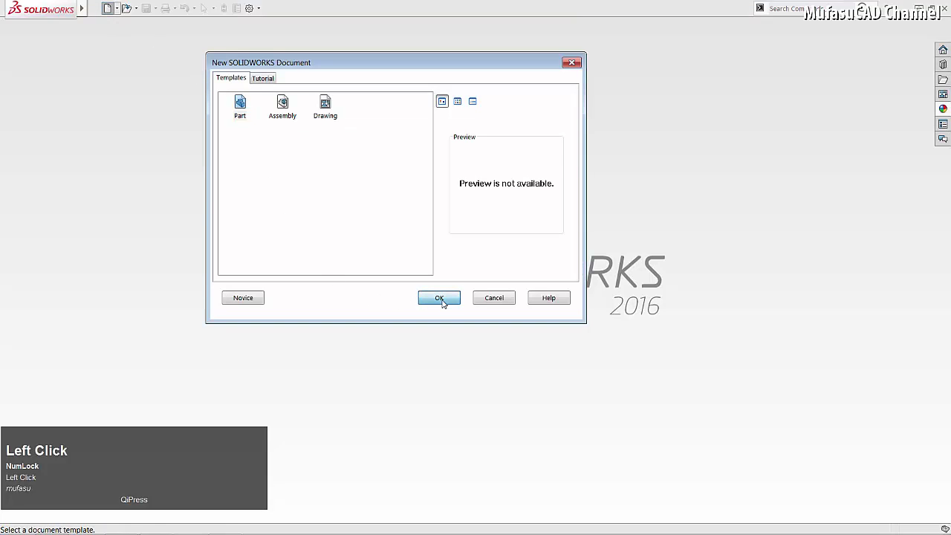
pyautogui.click(446, 300)
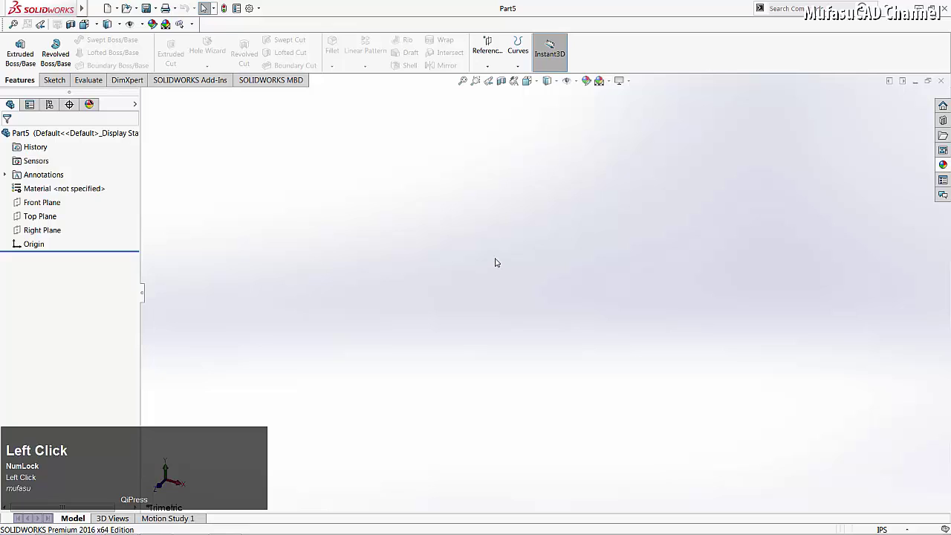
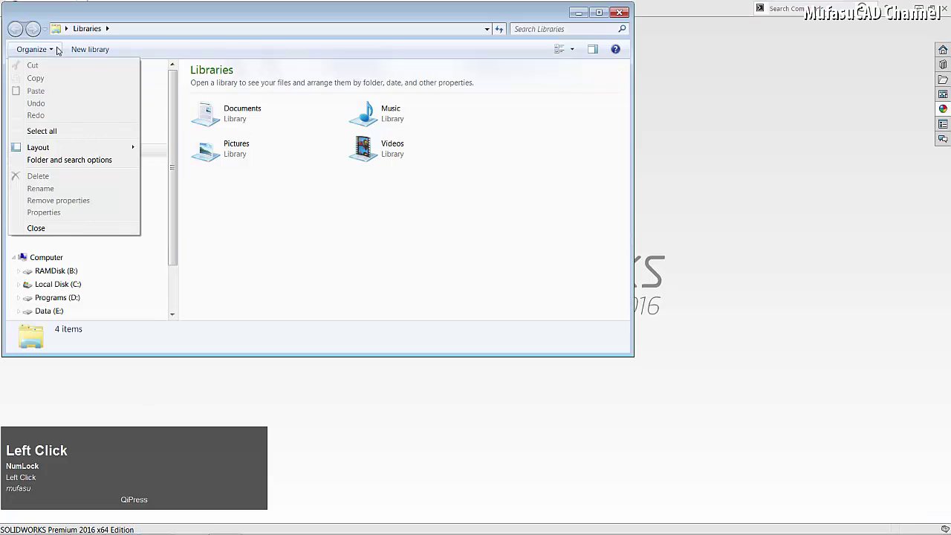
# Bring up Explorer's Folder and search options to show hidden folders like ProgramData.
pyautogui.click(84, 166)
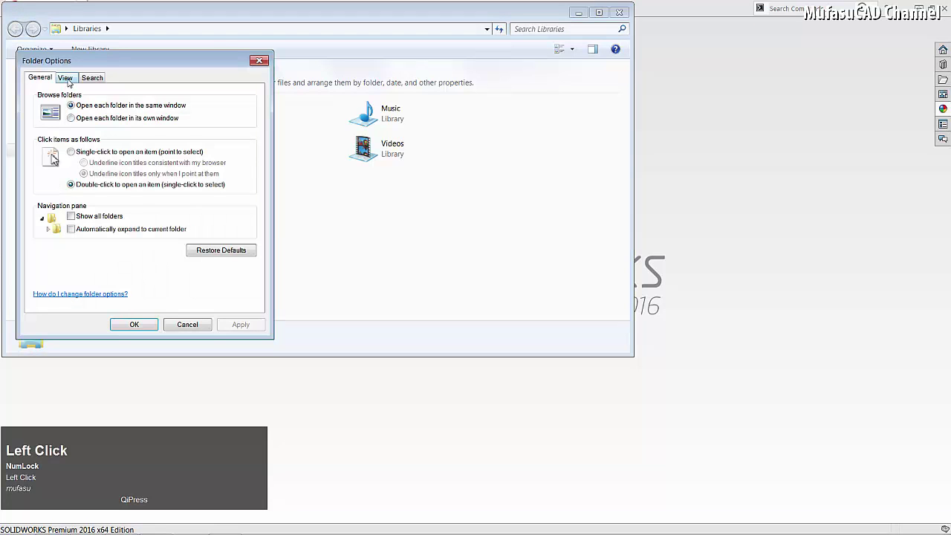
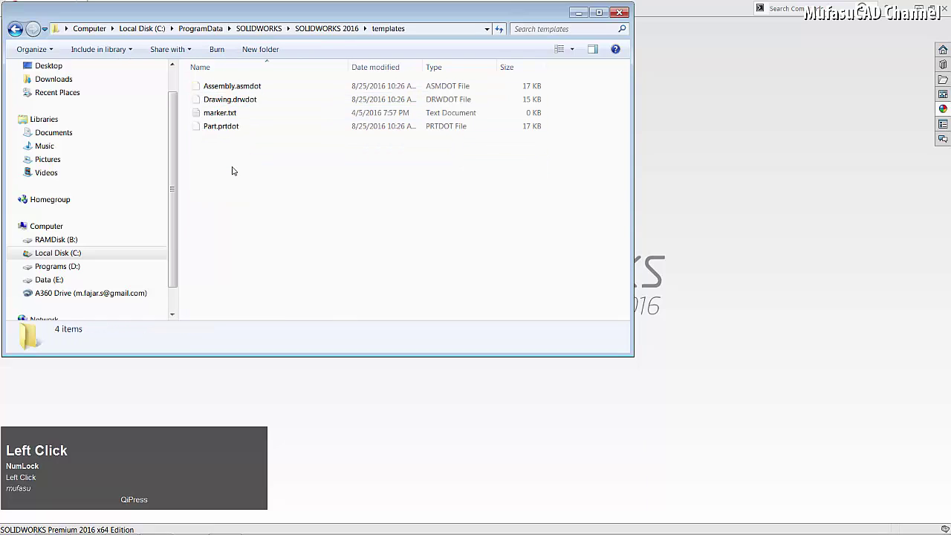
# Select the Part.prtdot file in the SOLIDWORKS 2016 templates folder.
pyautogui.click(228, 128)
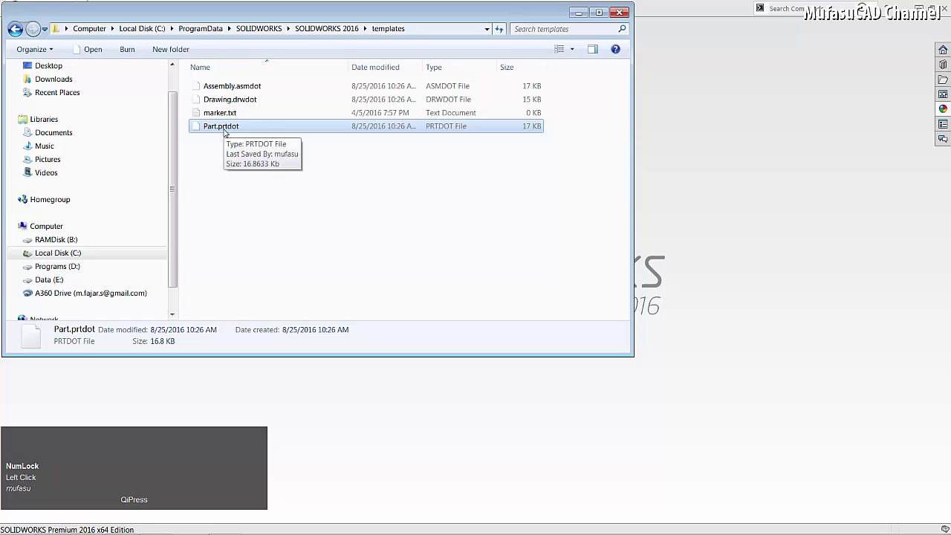
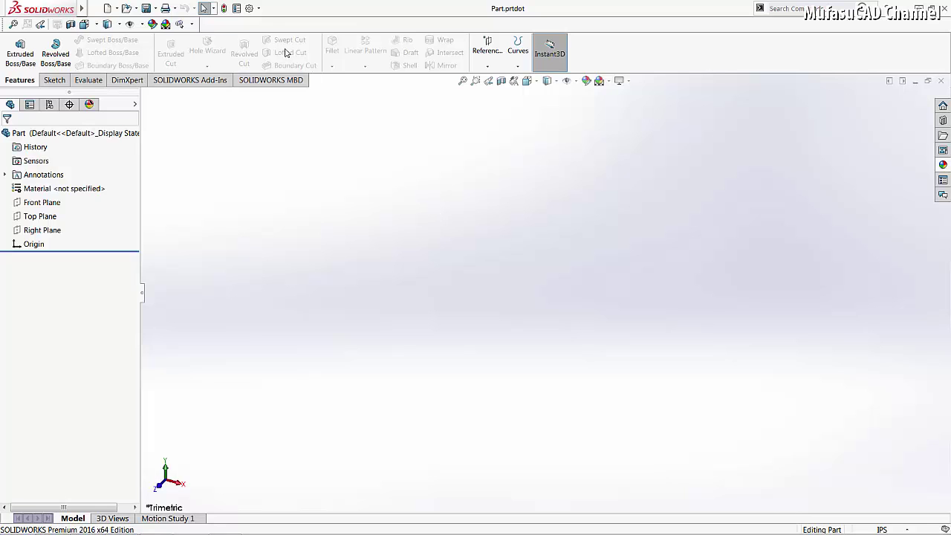
# Set the Part.prtdot template's unit system to MMGS in Document Properties > Units.
pyautogui.click(254, 10)
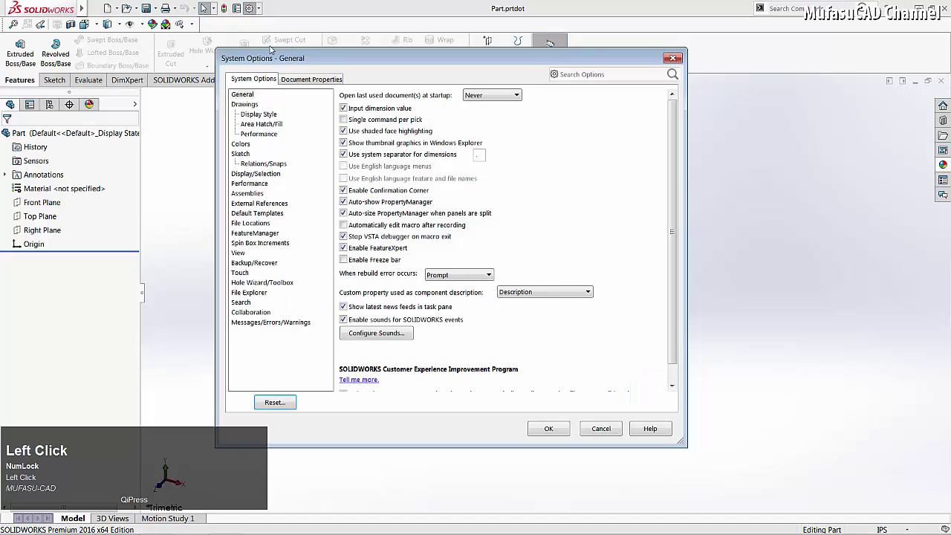
pyautogui.click(317, 76)
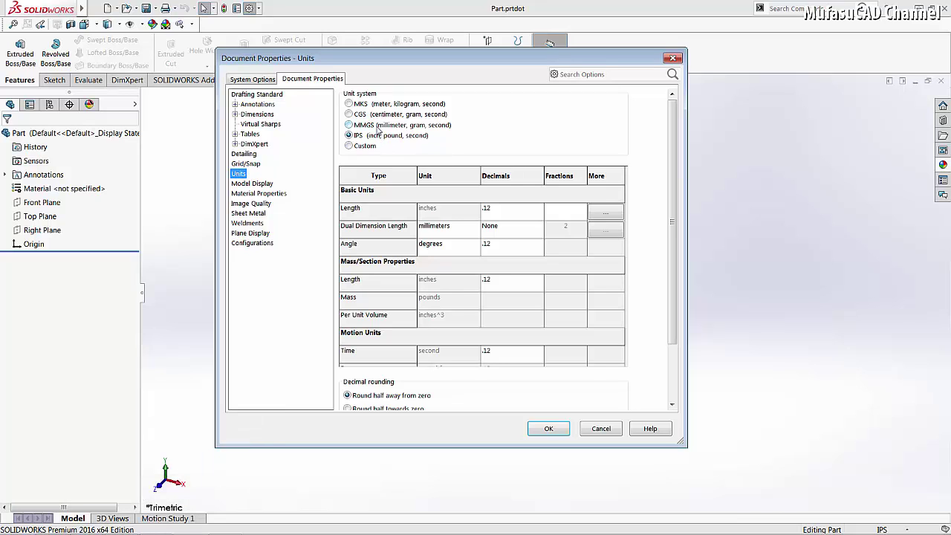
pyautogui.click(358, 123)
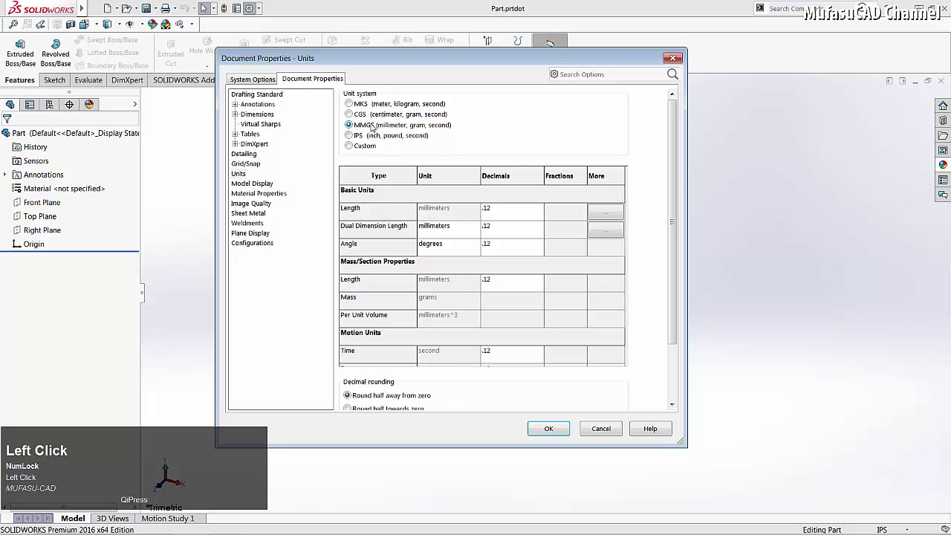
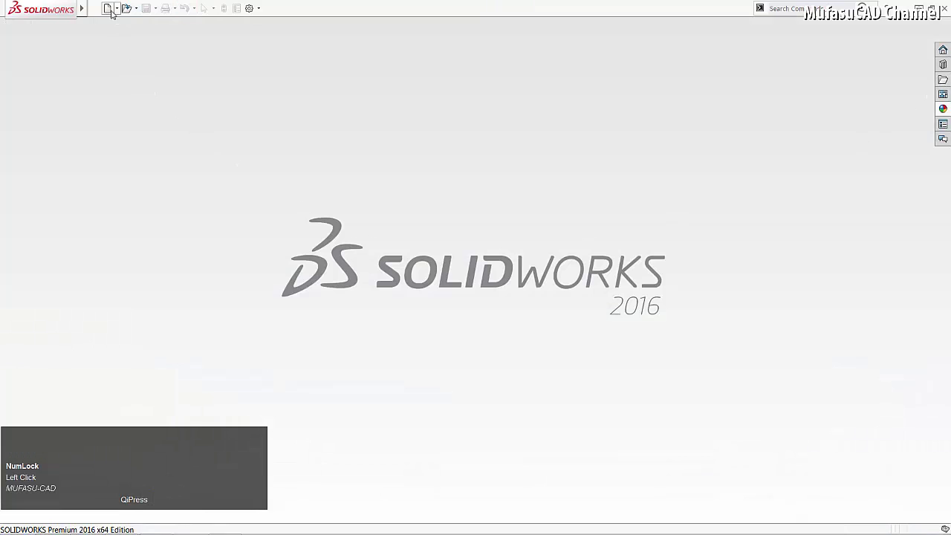
# Start a new document so the next part is created from the MMGS template.
pyautogui.click(112, 10)
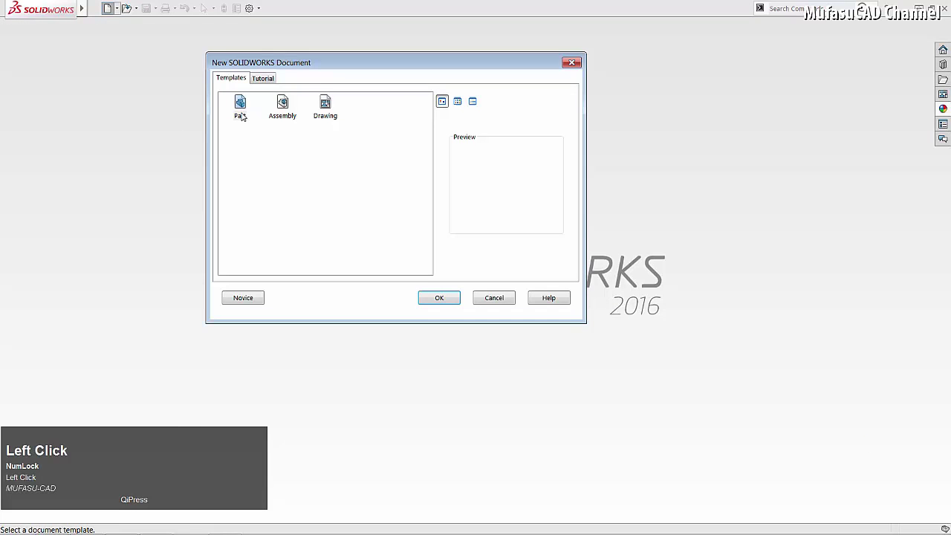